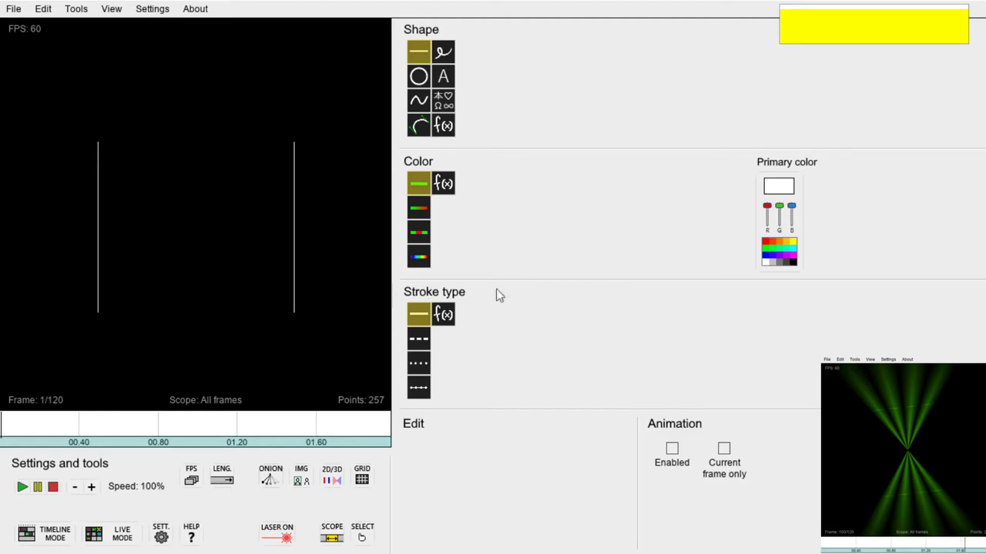
- Select the left vertical line, then select all objects in the frame so both lines are selected
{"action": "left_click", "coordinate": [510, 287]}
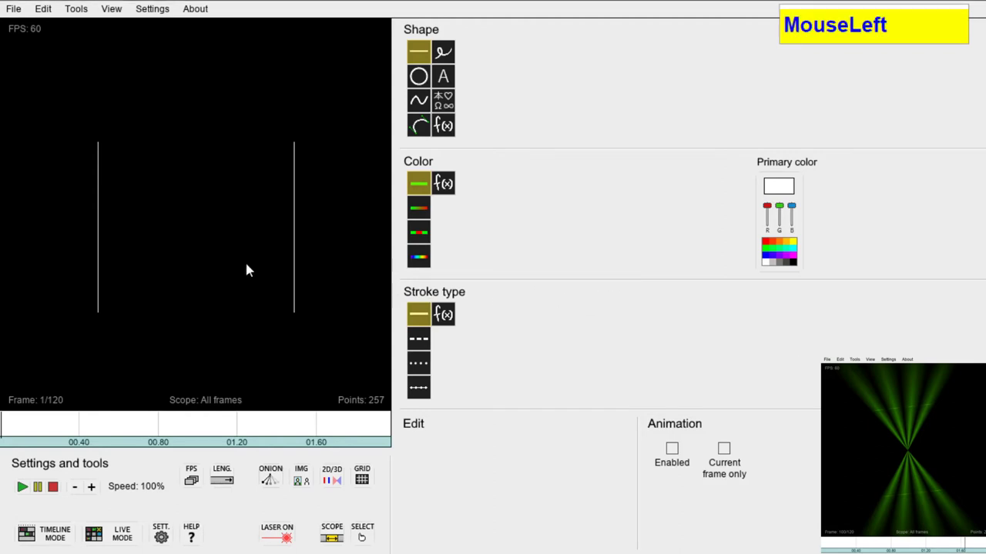
{"action": "left_click", "coordinate": [218, 285]}
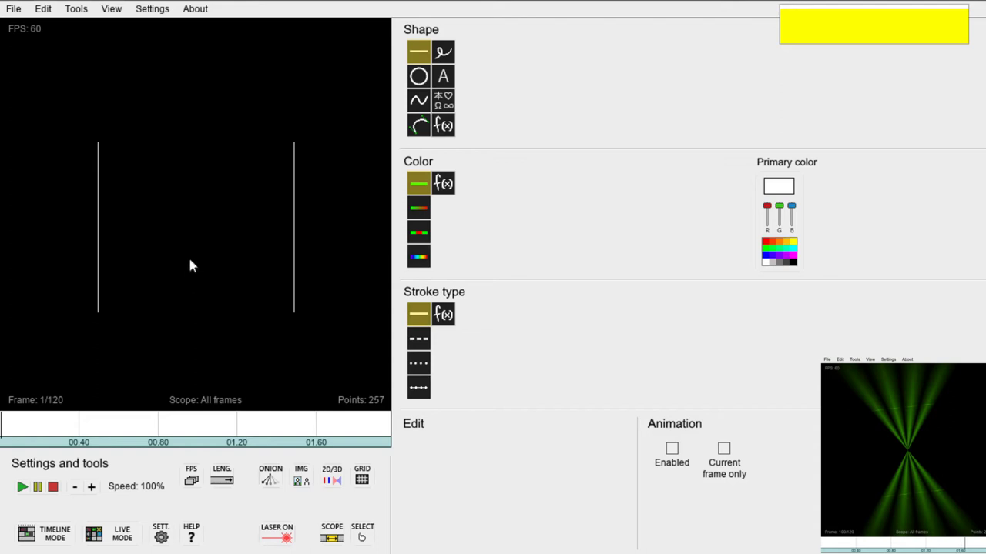
{"action": "left_click", "coordinate": [101, 244]}
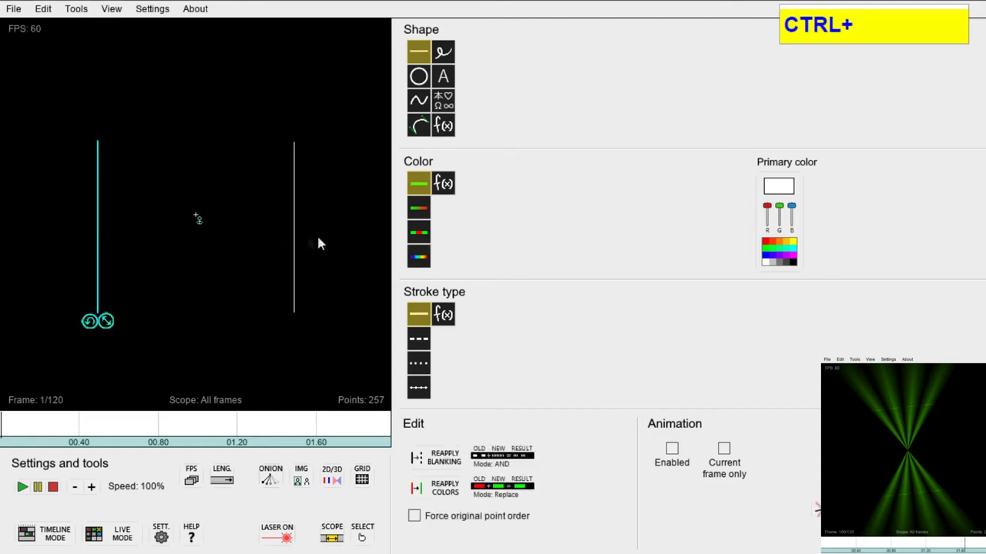
{"action": "left_click", "coordinate": [297, 240]}
{"action": "right_click", "coordinate": [332, 192]}
{"action": "left_click", "coordinate": [367, 222]}
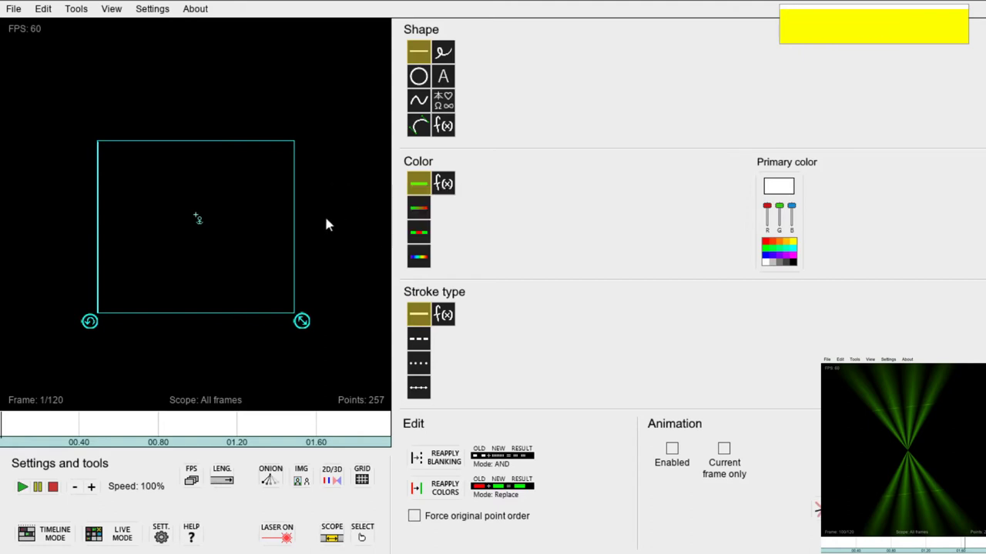
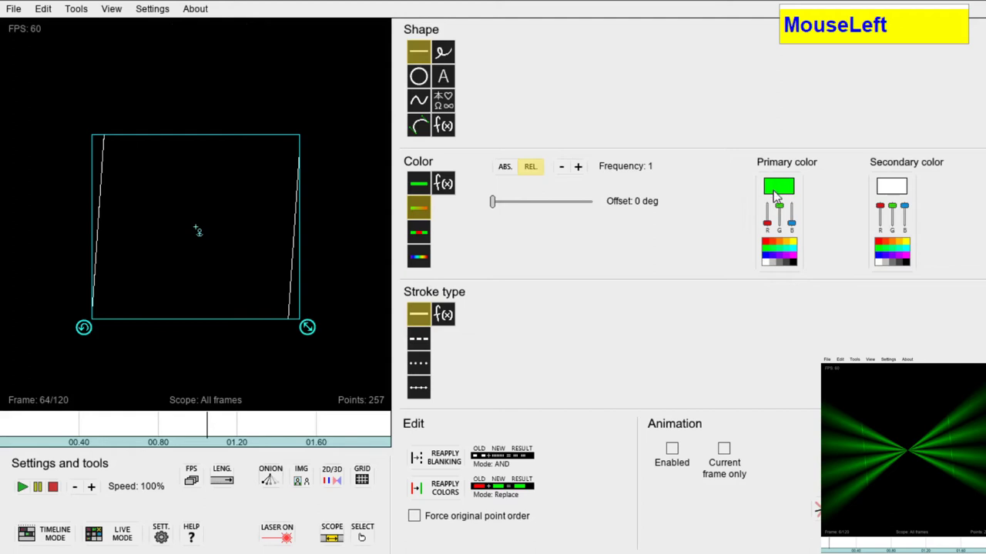
- Reapply the green-to-black gradient to the selected lines, deselect them and preview the rotating fan
{"action": "left_click", "coordinate": [910, 270]}
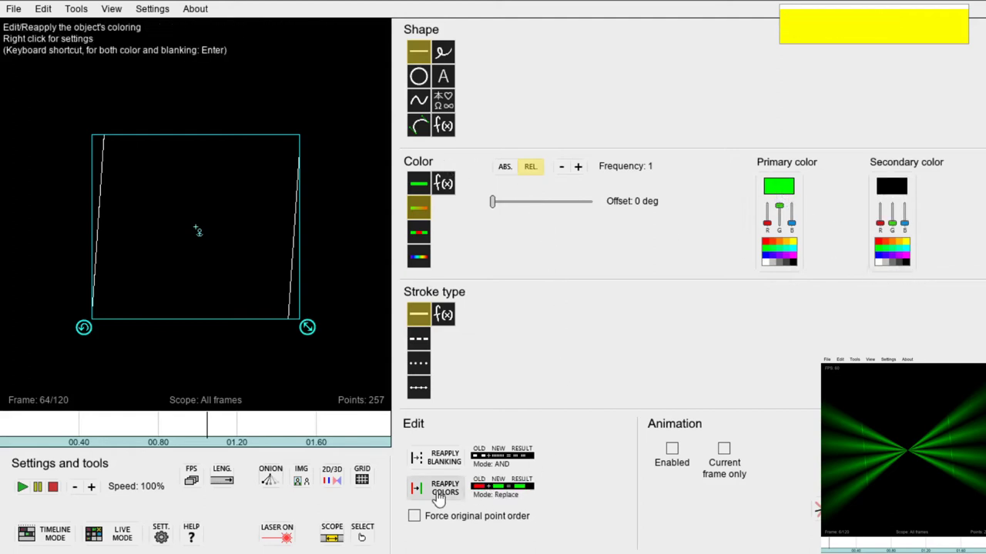
{"action": "left_click", "coordinate": [441, 498]}
{"action": "left_click", "coordinate": [348, 217]}
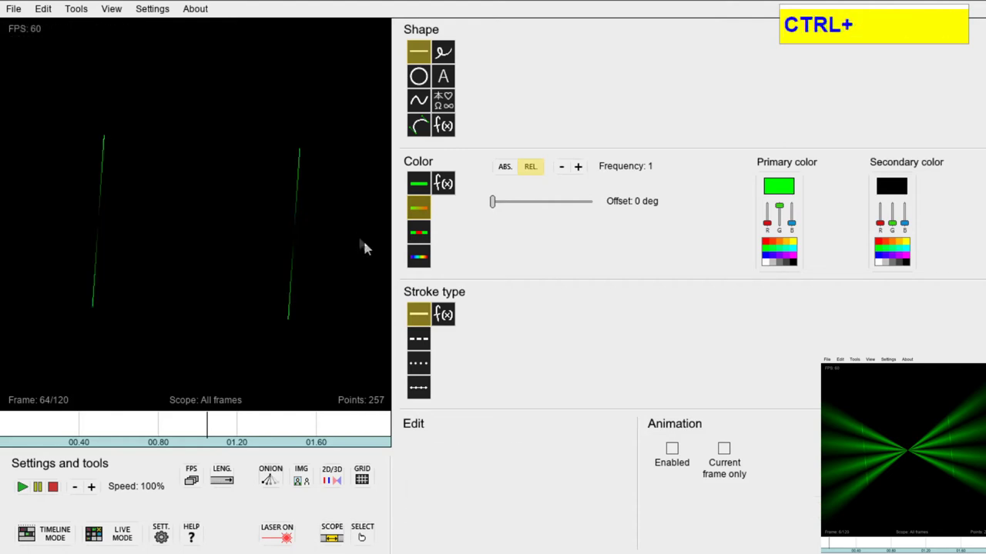
{"action": "key", "text": "ctrl+p"}
{"action": "key", "text": "p"}
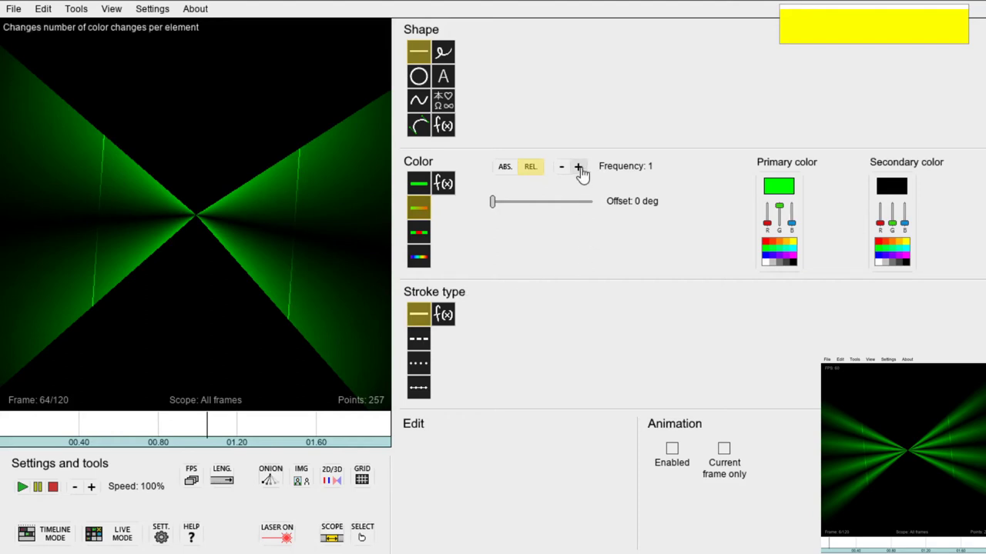
- Raise the gradient colour frequency to 4 and bring up the canvas menu to select all objects
{"action": "left_click", "coordinate": [584, 175]}
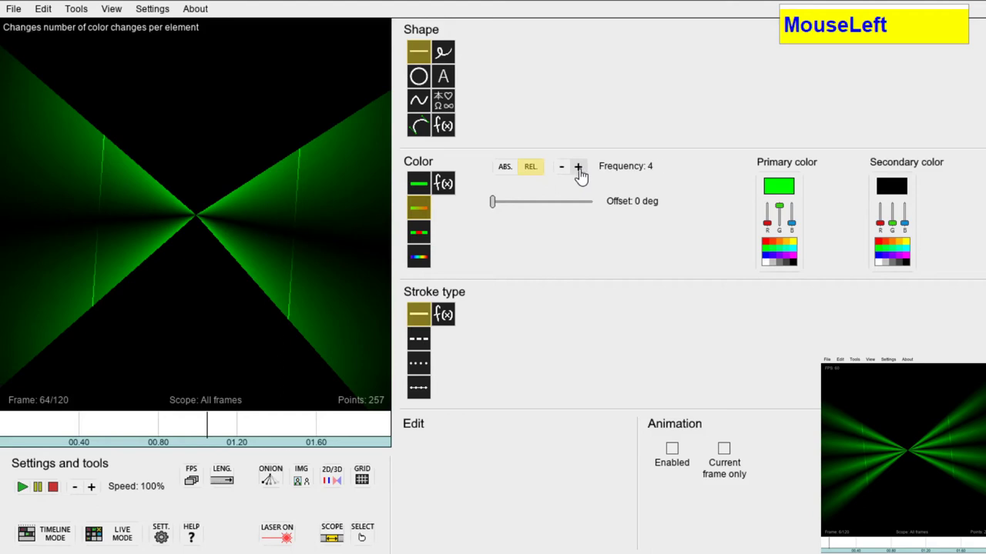
{"action": "left_click", "coordinate": [476, 254]}
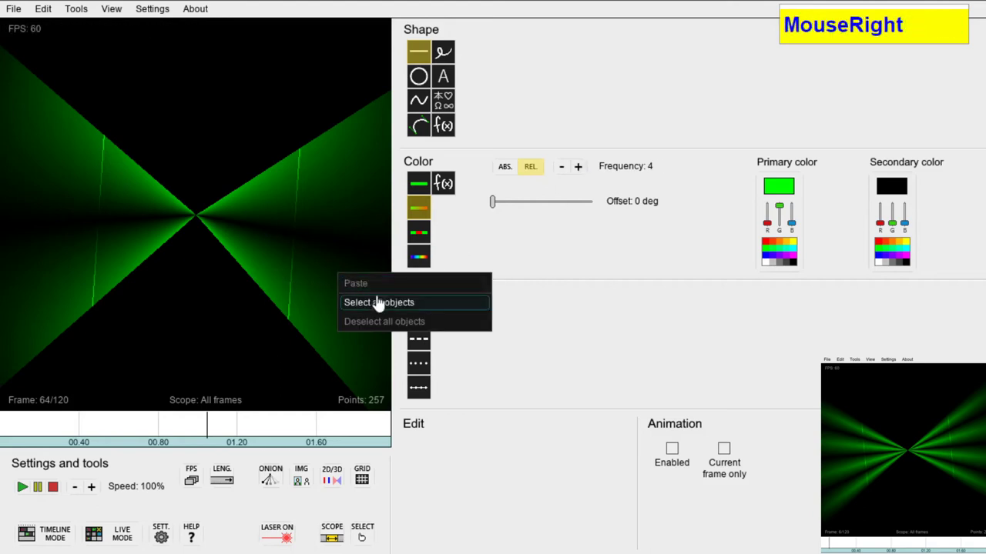
- Swap the gradient to black primary and green secondary and reapply it to both lines
{"action": "left_click", "coordinate": [381, 300]}
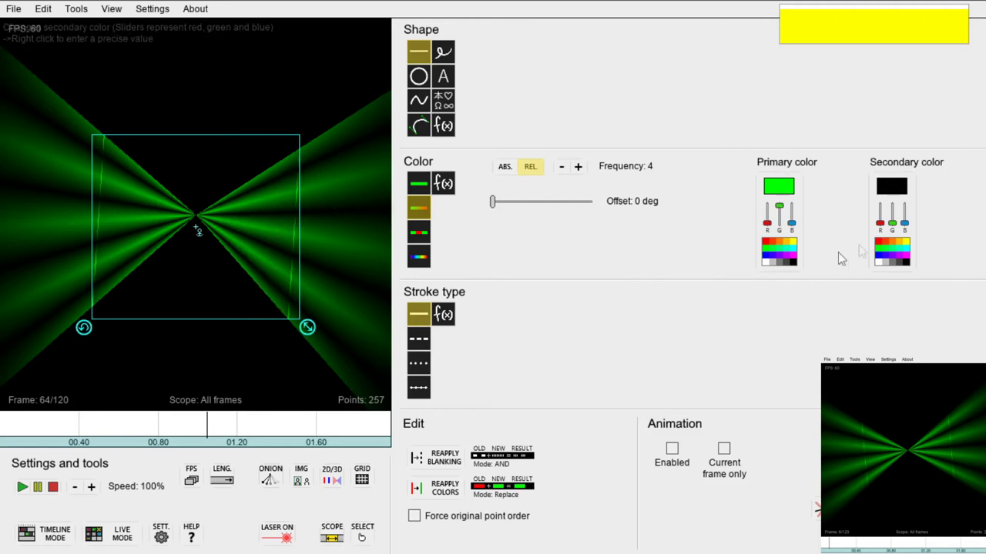
{"action": "left_click", "coordinate": [798, 268]}
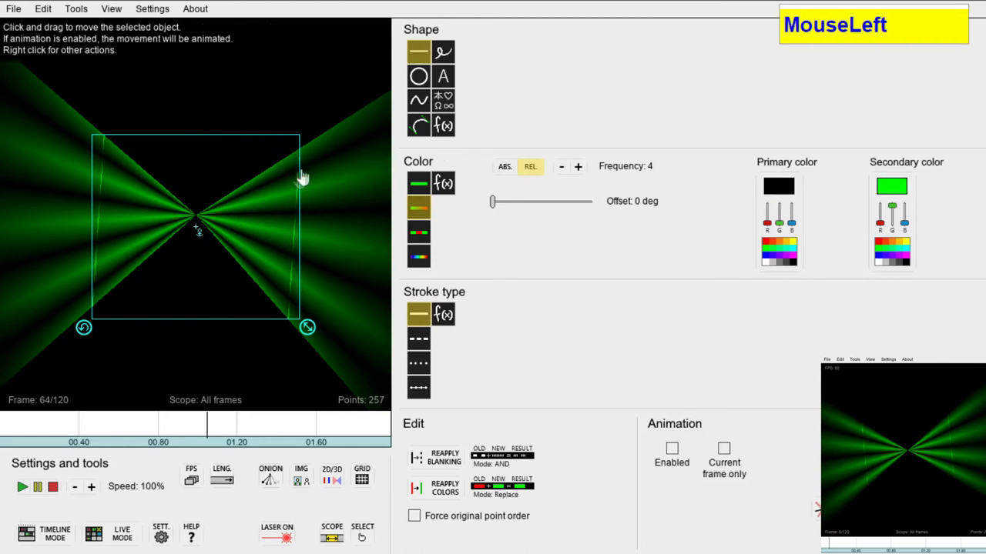
{"action": "left_click", "coordinate": [303, 186]}
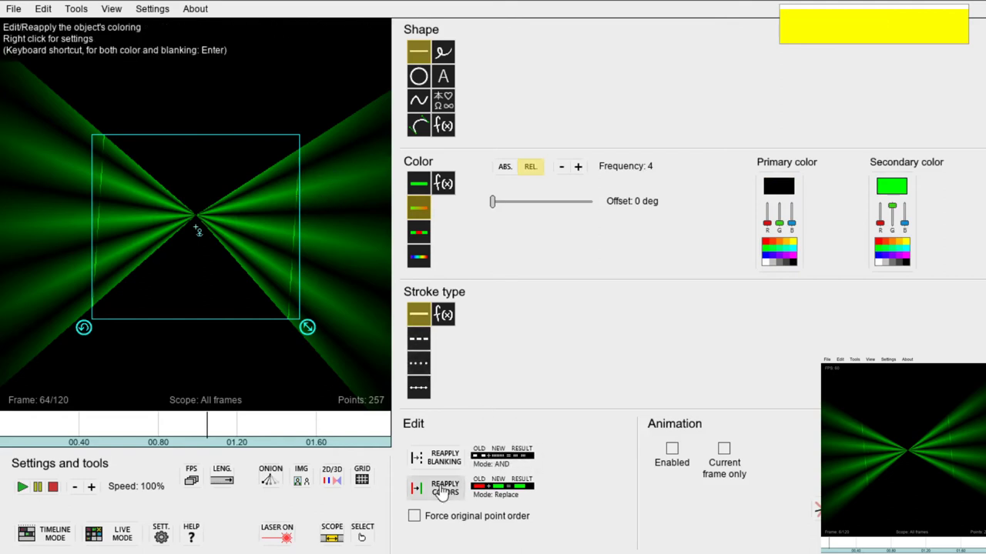
{"action": "left_click", "coordinate": [443, 494]}
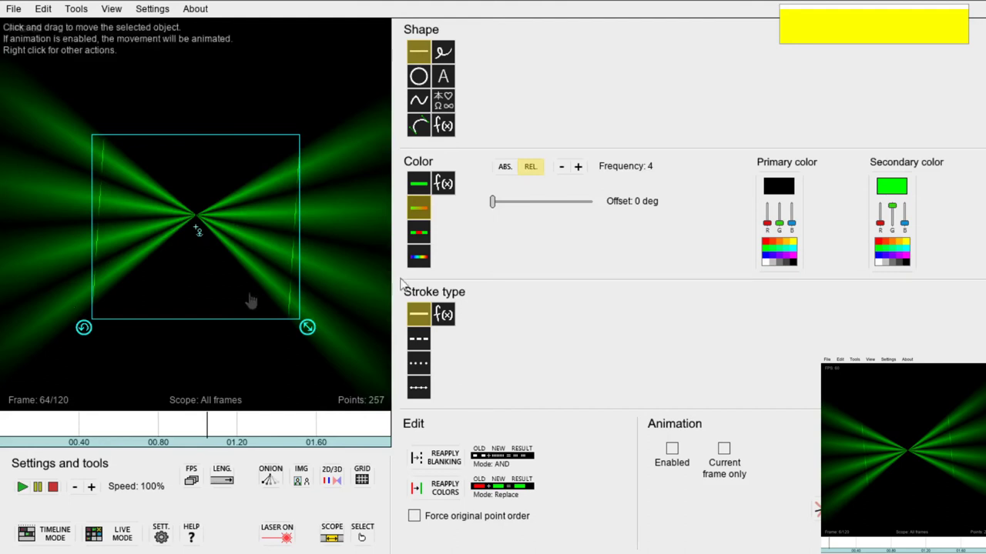
- Play the rotating animation and step through frames to check the repeating green-black bands
{"action": "left_click", "coordinate": [730, 276]}
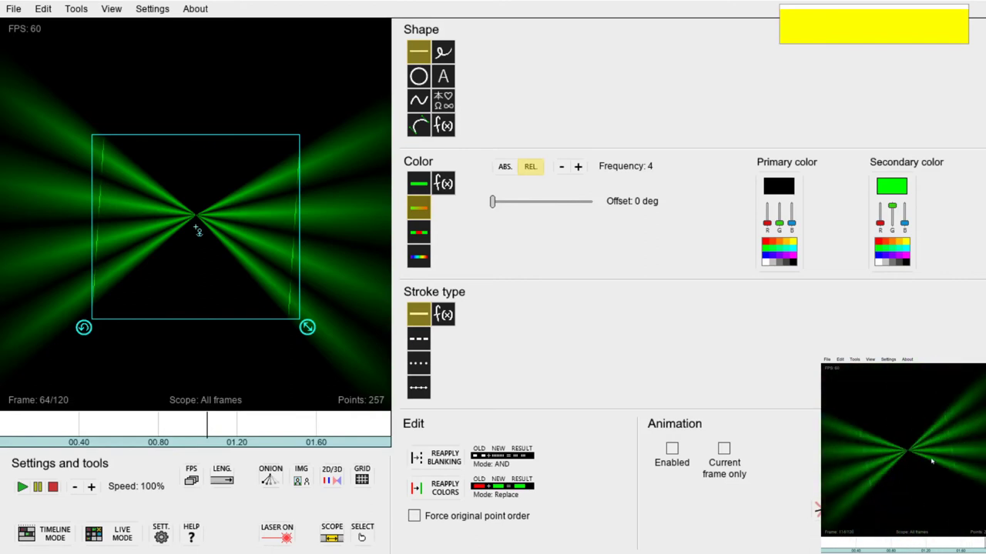
{"action": "key", "text": "Right"}
{"action": "key", "text": "Right"}
{"action": "key", "text": "Right"}
{"action": "key", "text": "Right"}
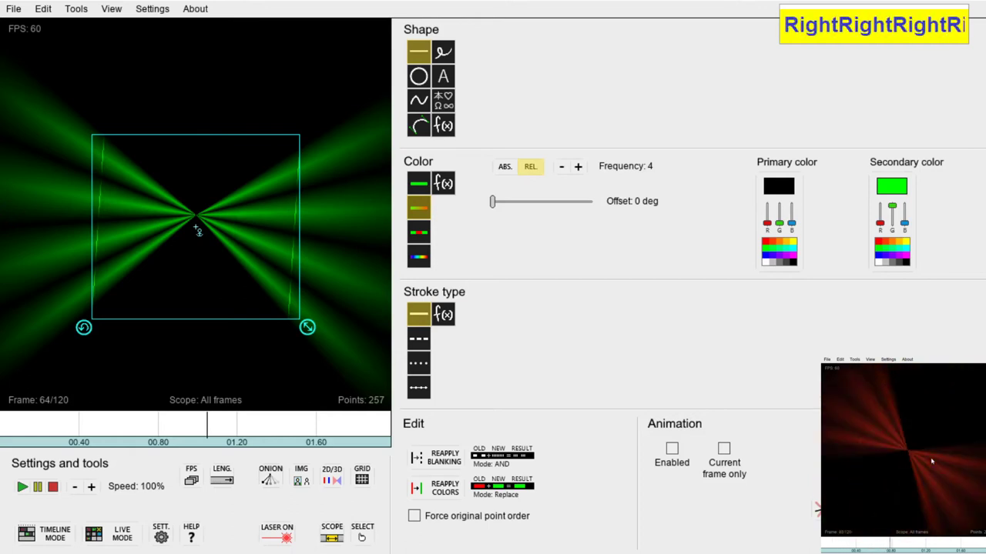
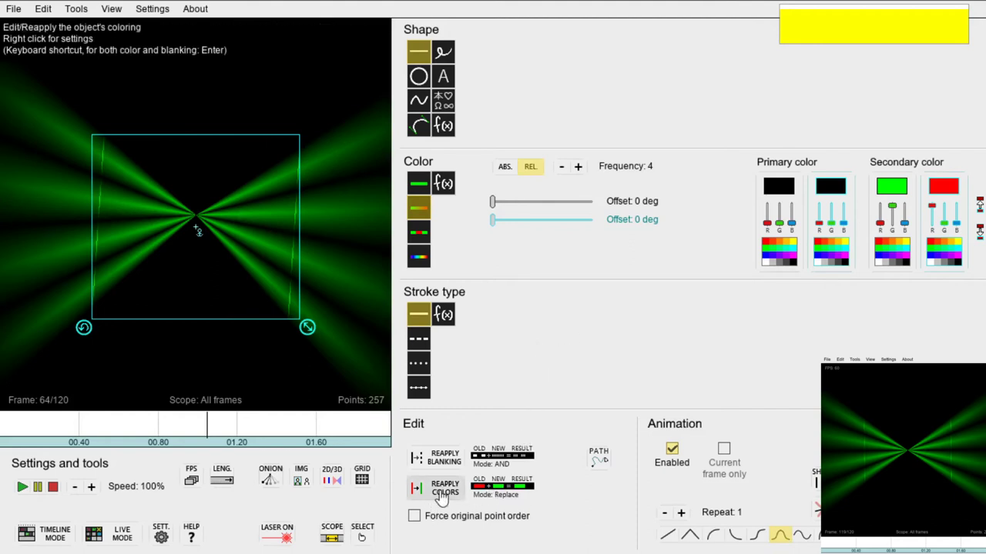
- Reapply the green-to-red animated colouring and step through the timeline to verify the red shift
{"action": "left_click", "coordinate": [443, 497]}
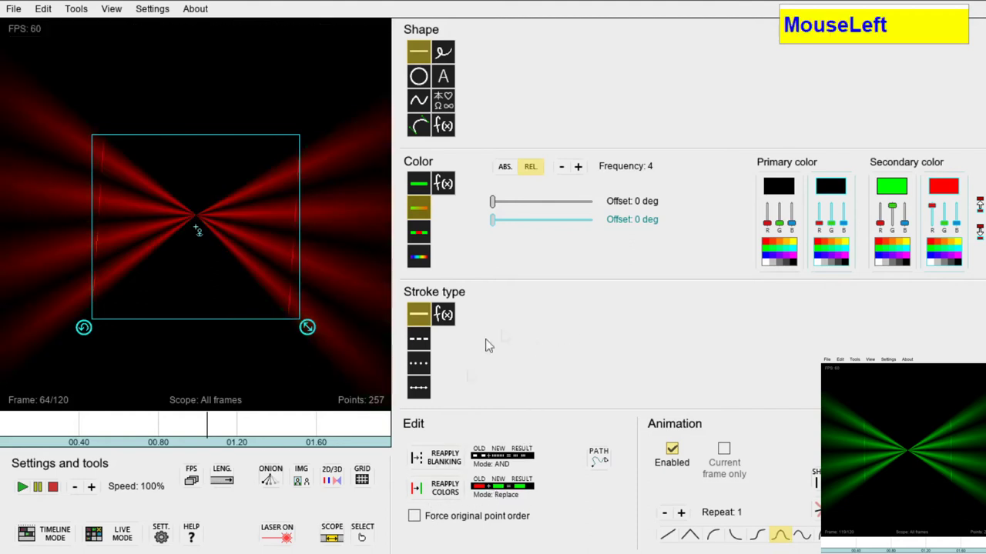
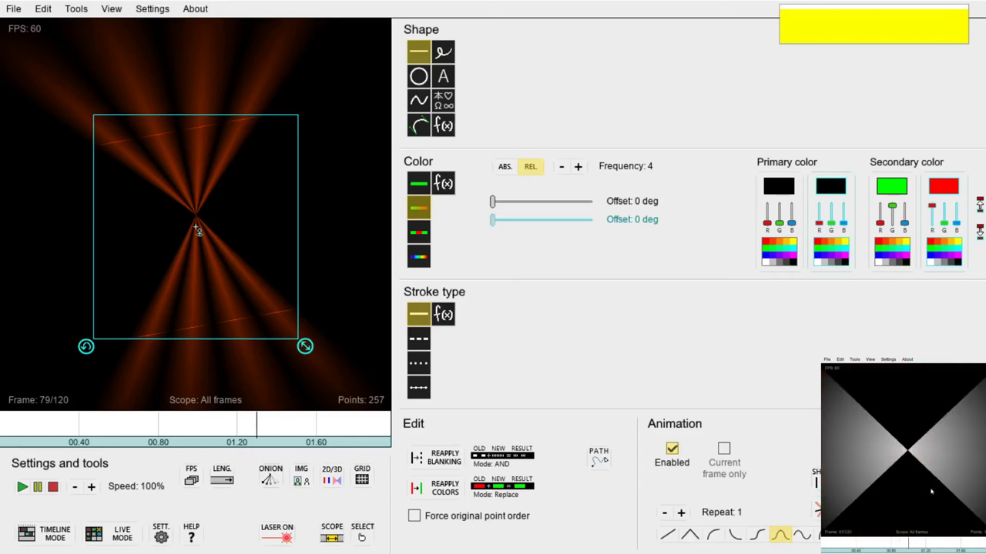
{"action": "key", "text": "Right"}
{"action": "key", "text": "Right"}
{"action": "key", "text": "Right"}
{"action": "key", "text": "Right"}
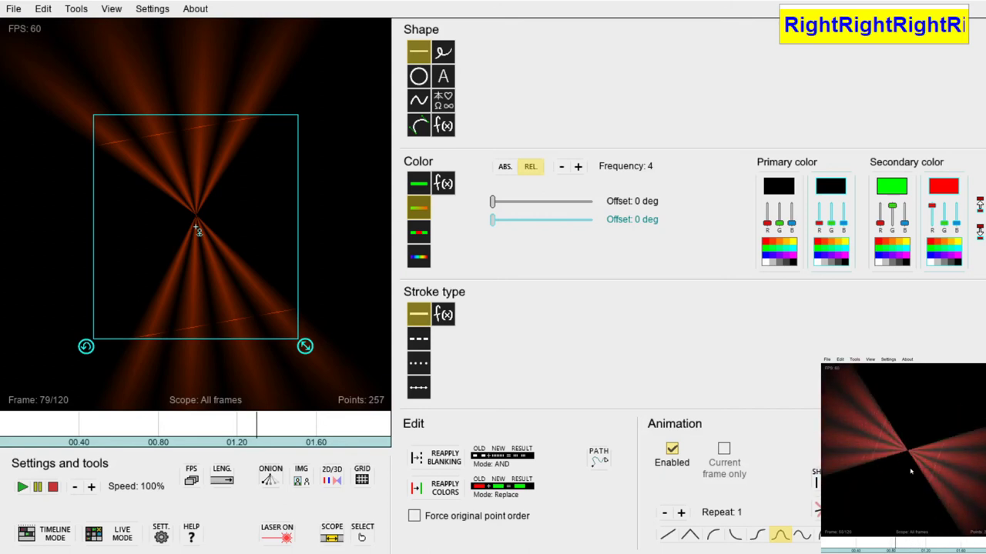
{"action": "key", "text": "Right"}
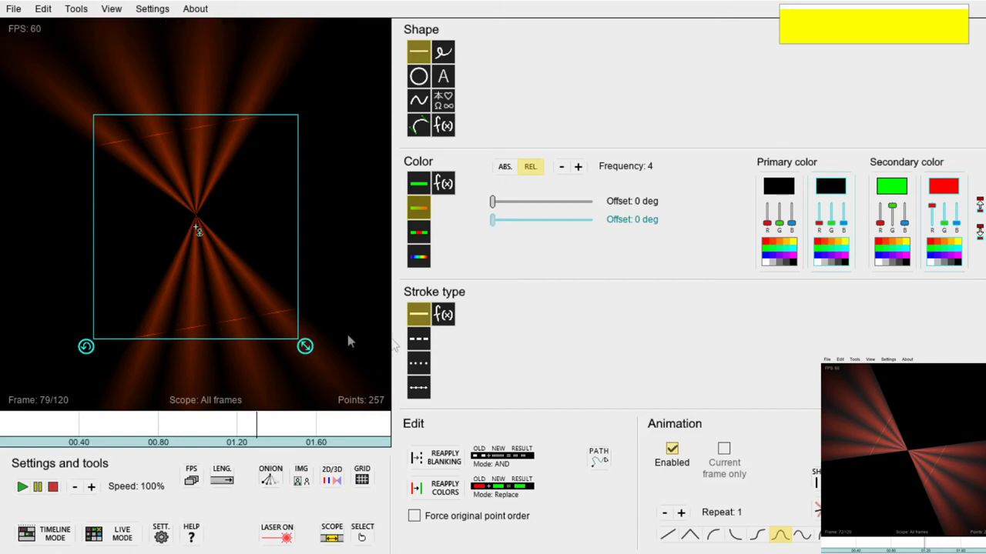
- Set the timeline editing scope to frames 46 through 76 instead of all frames
{"action": "left_click", "coordinate": [565, 343]}
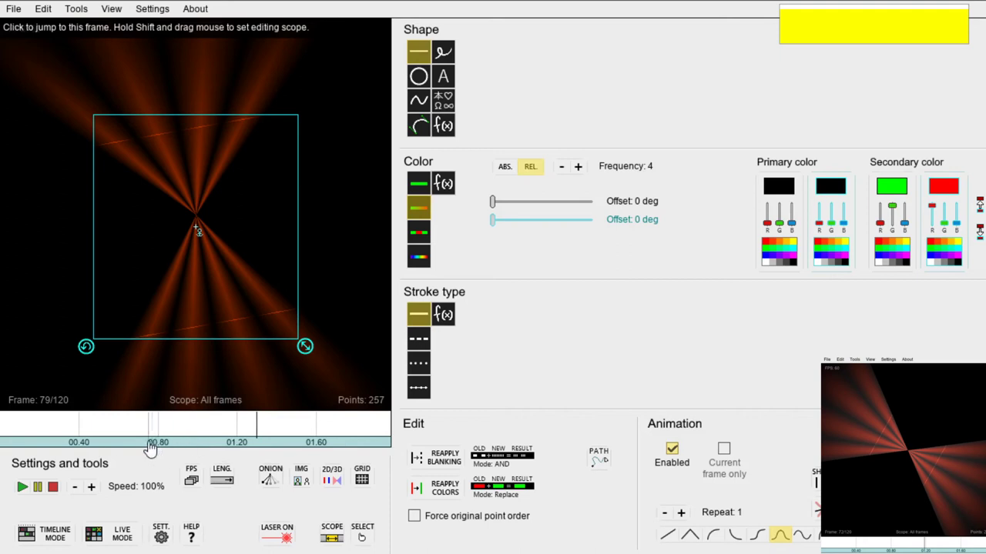
{"action": "left_click", "coordinate": [154, 444]}
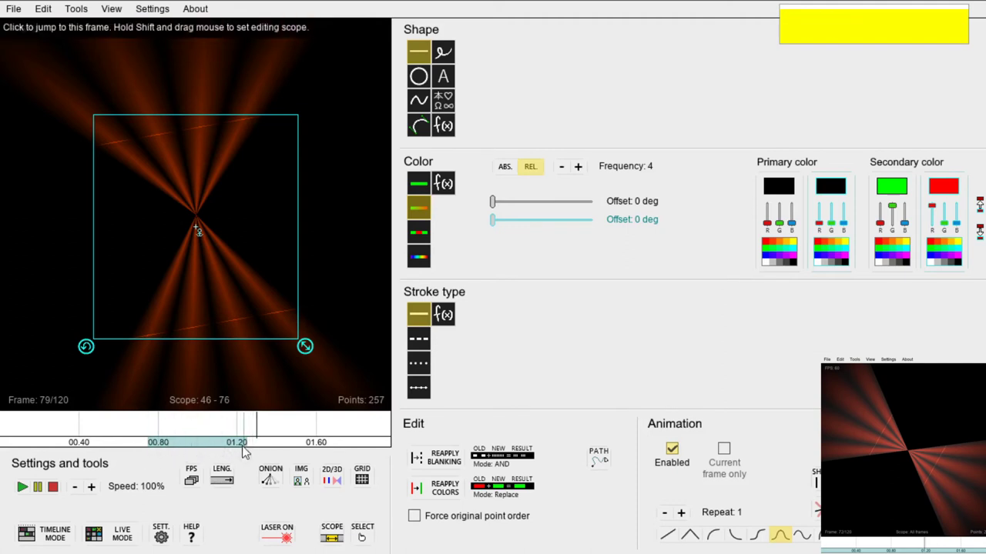
{"action": "left_click", "coordinate": [337, 537]}
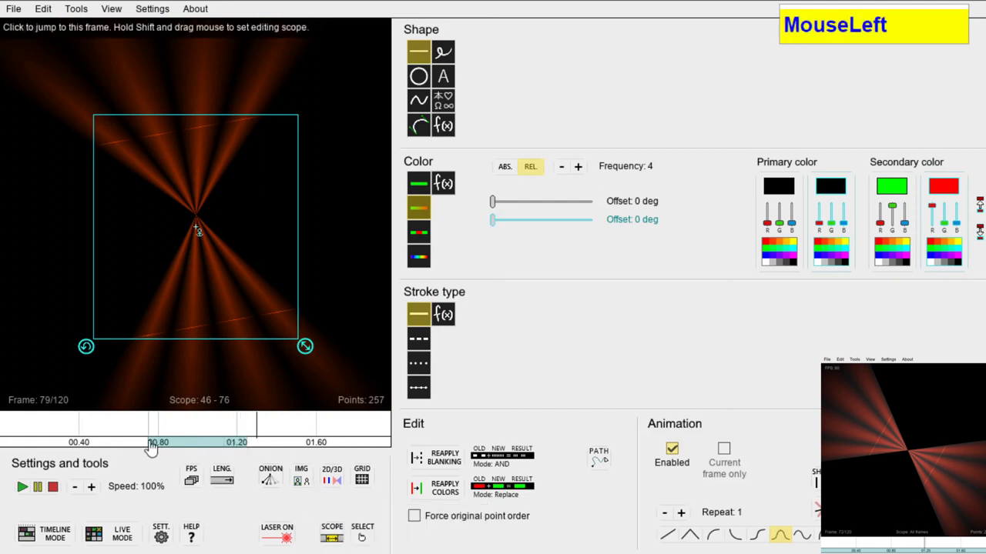
{"action": "left_click", "coordinate": [155, 442]}
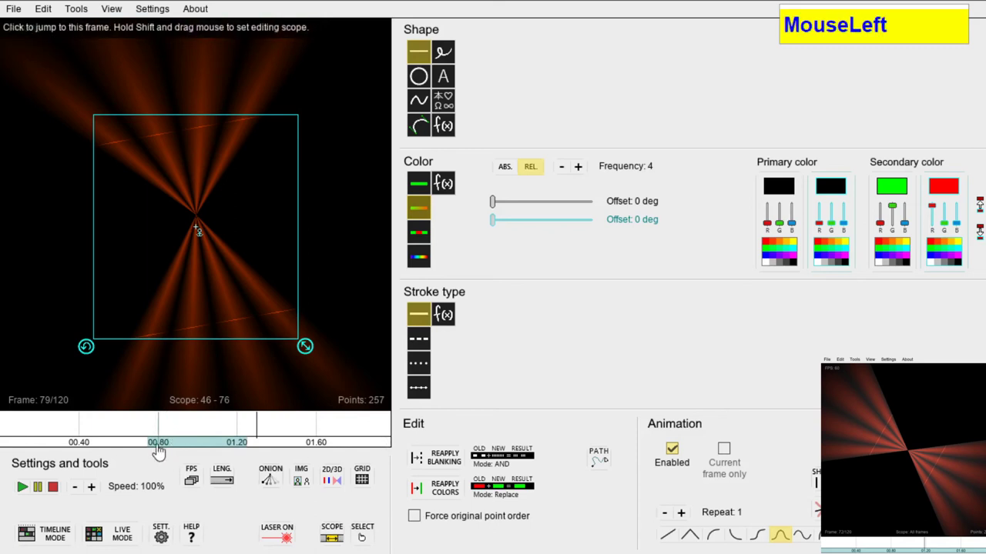